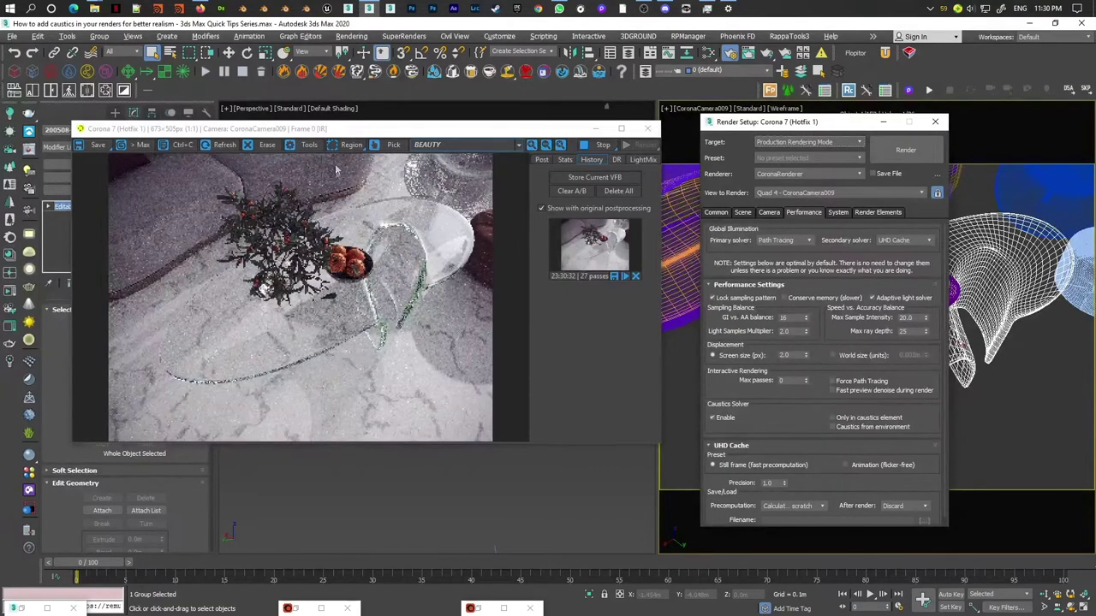
Scroll through the Render Setup settings before switching to the glass CoronaLegacyMtl in the material editor
scroll("up", 3)
scroll("down", 3)
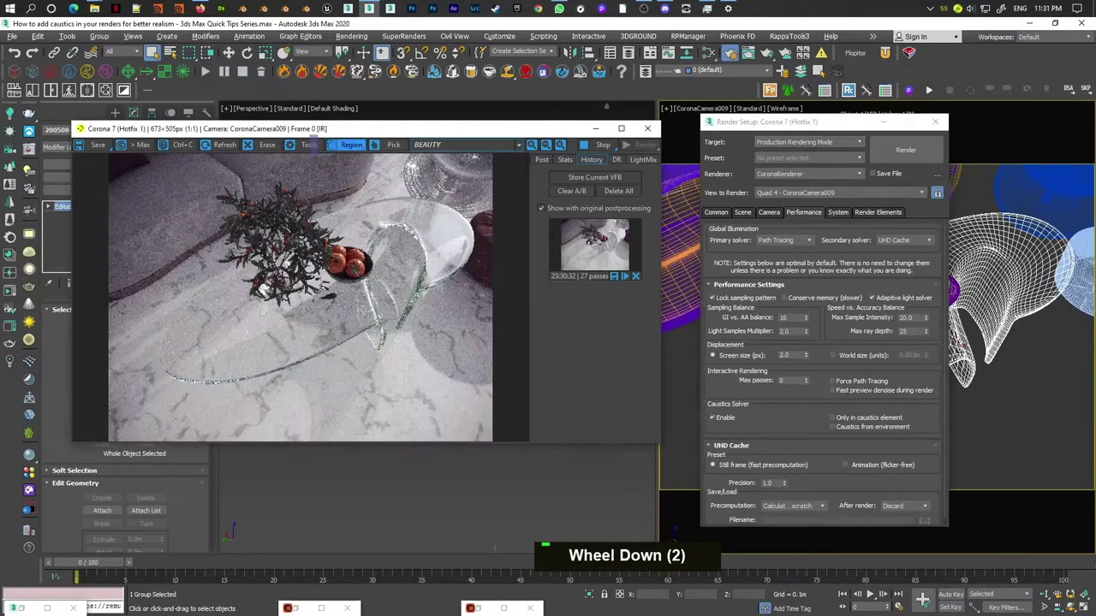
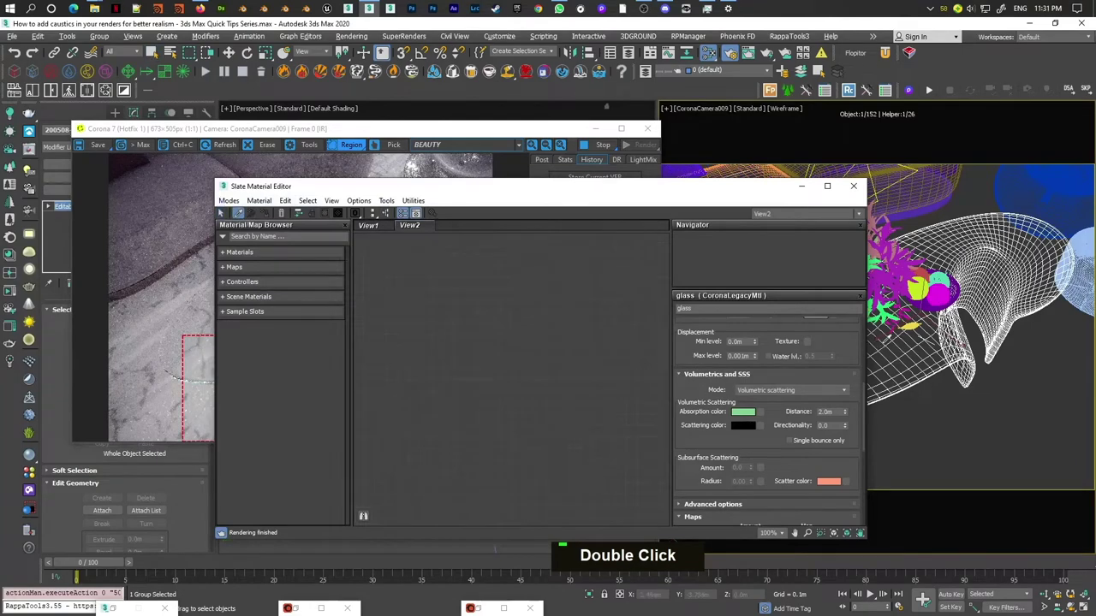
Enable Caustics (slow) under the glass material's Refraction and re-render the table interactively
double_click(514, 257)
double_click(513, 257)
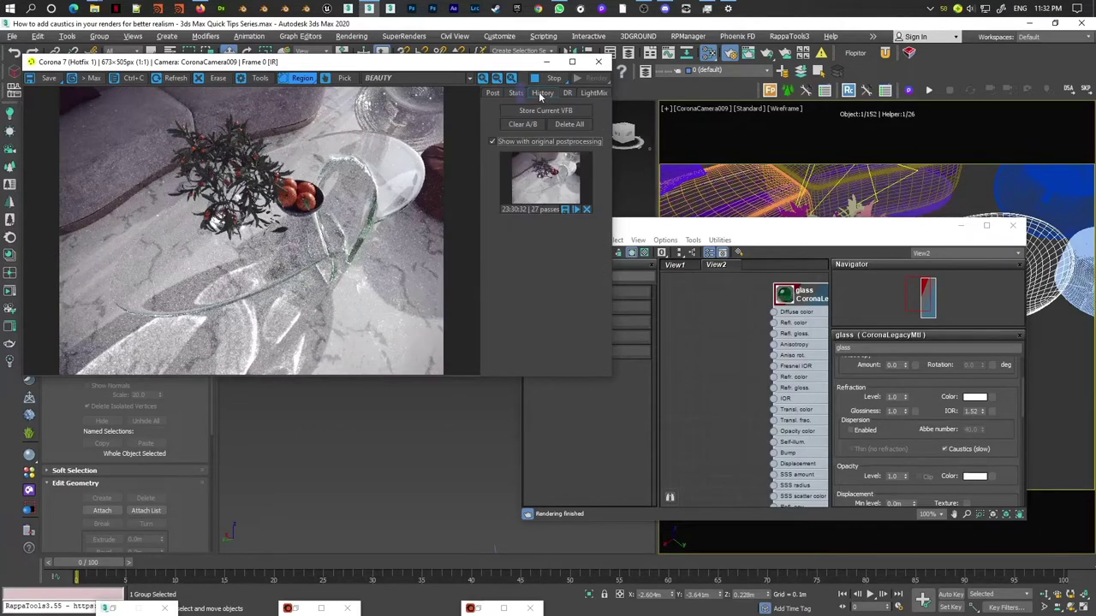
Browse the VFB Post panel and store the caustics render in History beside the earlier snapshot
scroll("up", 3)
scroll("down", 3)
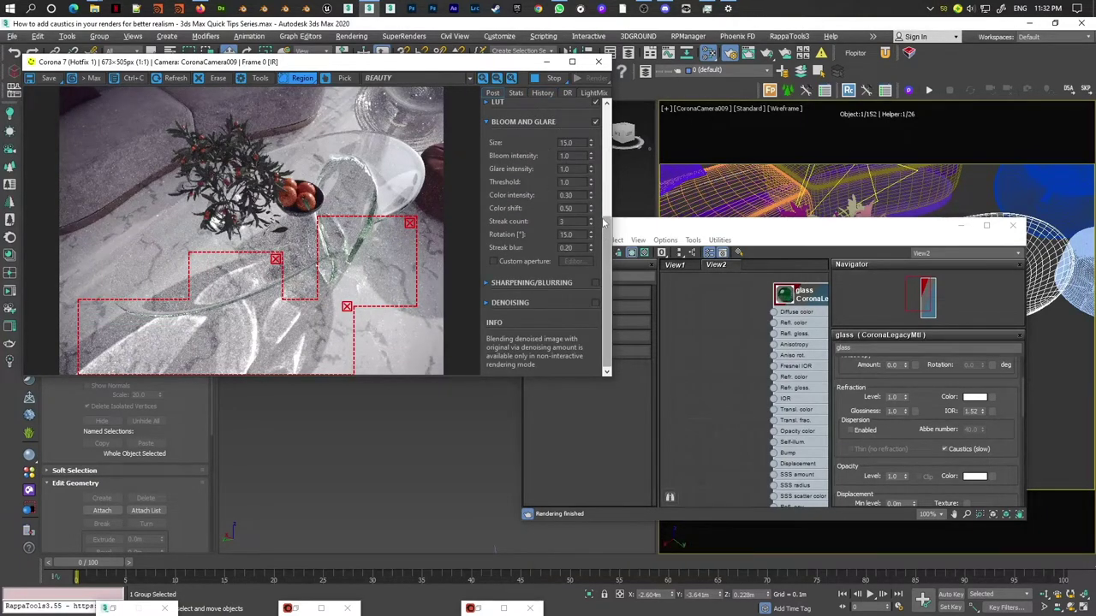
scroll("up", 3)
scroll("down", 3)
scroll("up", 3)
scroll("down", 3)
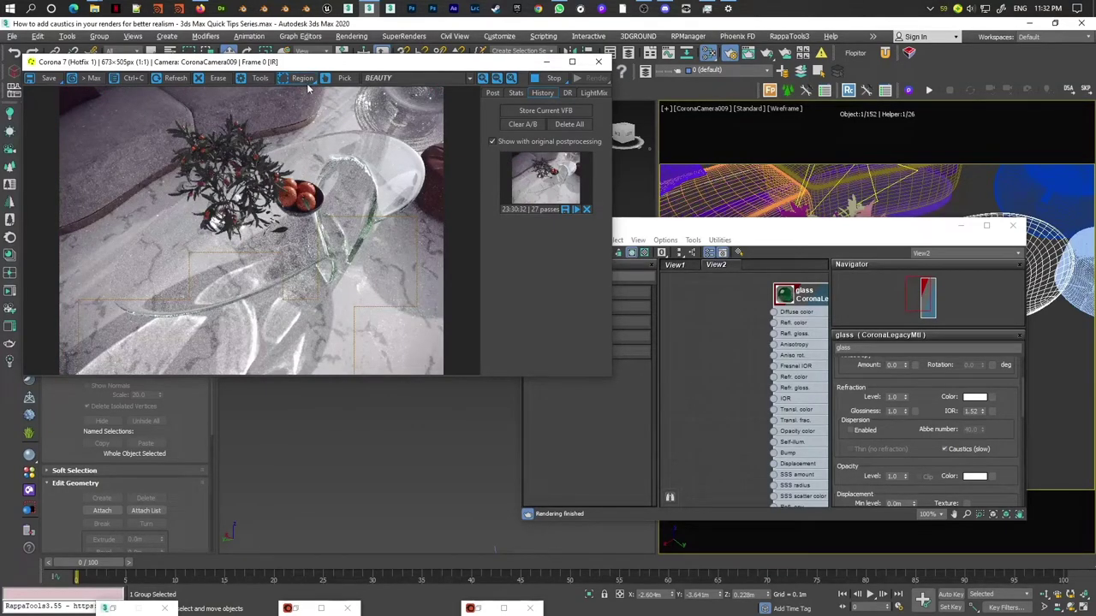
scroll("up", 3)
scroll("down", 3)
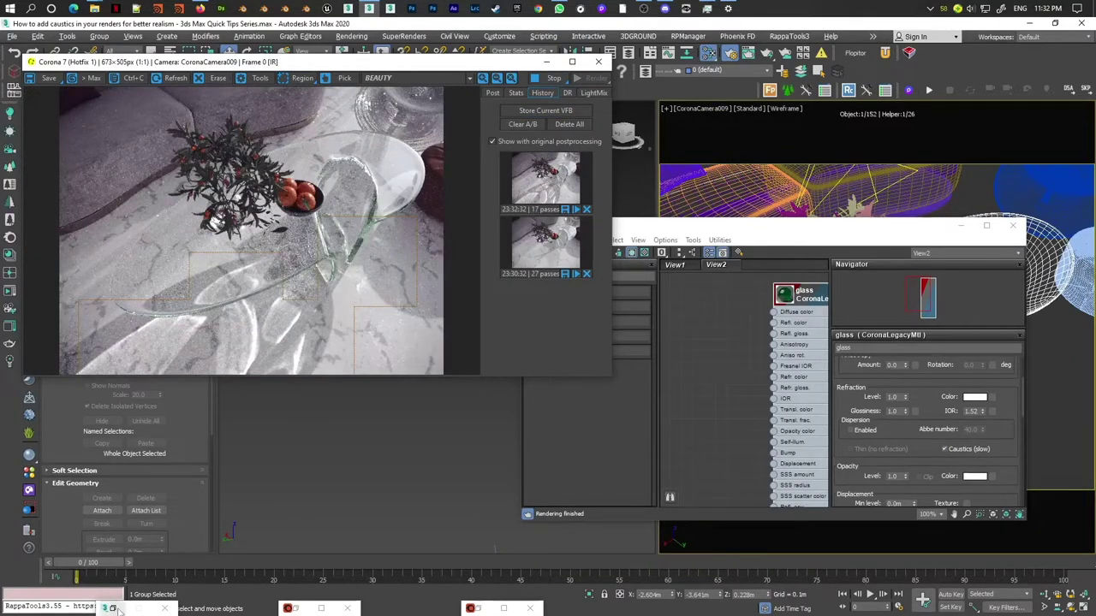